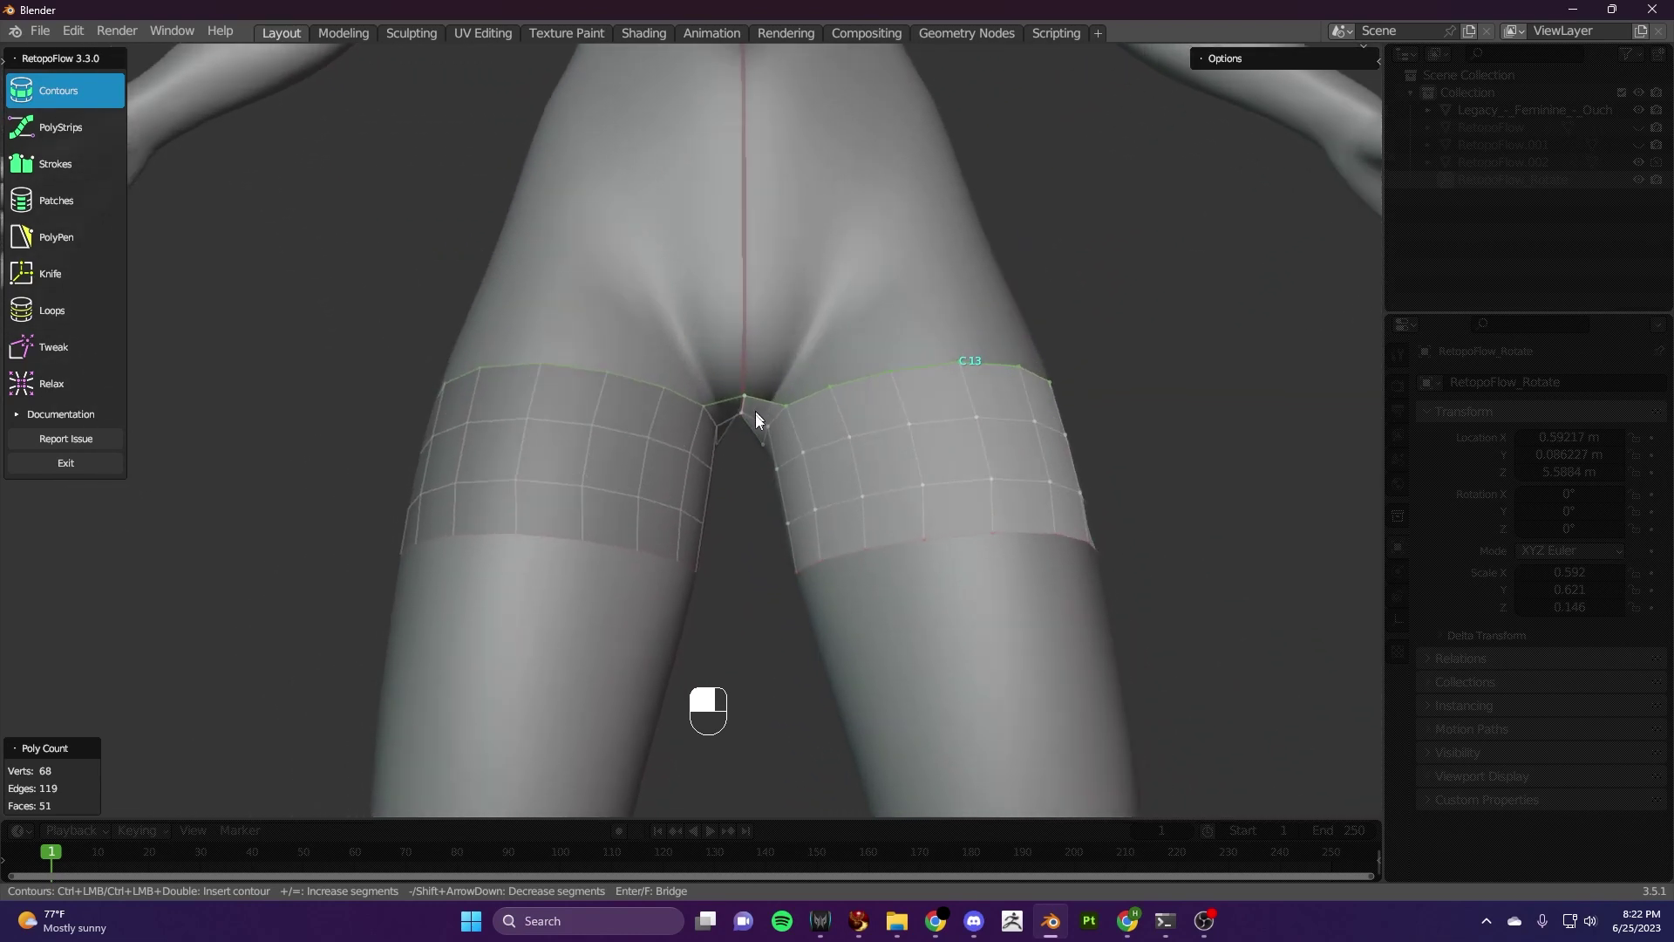
Draw a contour loop across the hips joining both thigh bands, raising the mesh to 64 faces
{"action": "left_click_drag", "start_coordinate": [448, 354], "coordinate": [691, 365]}
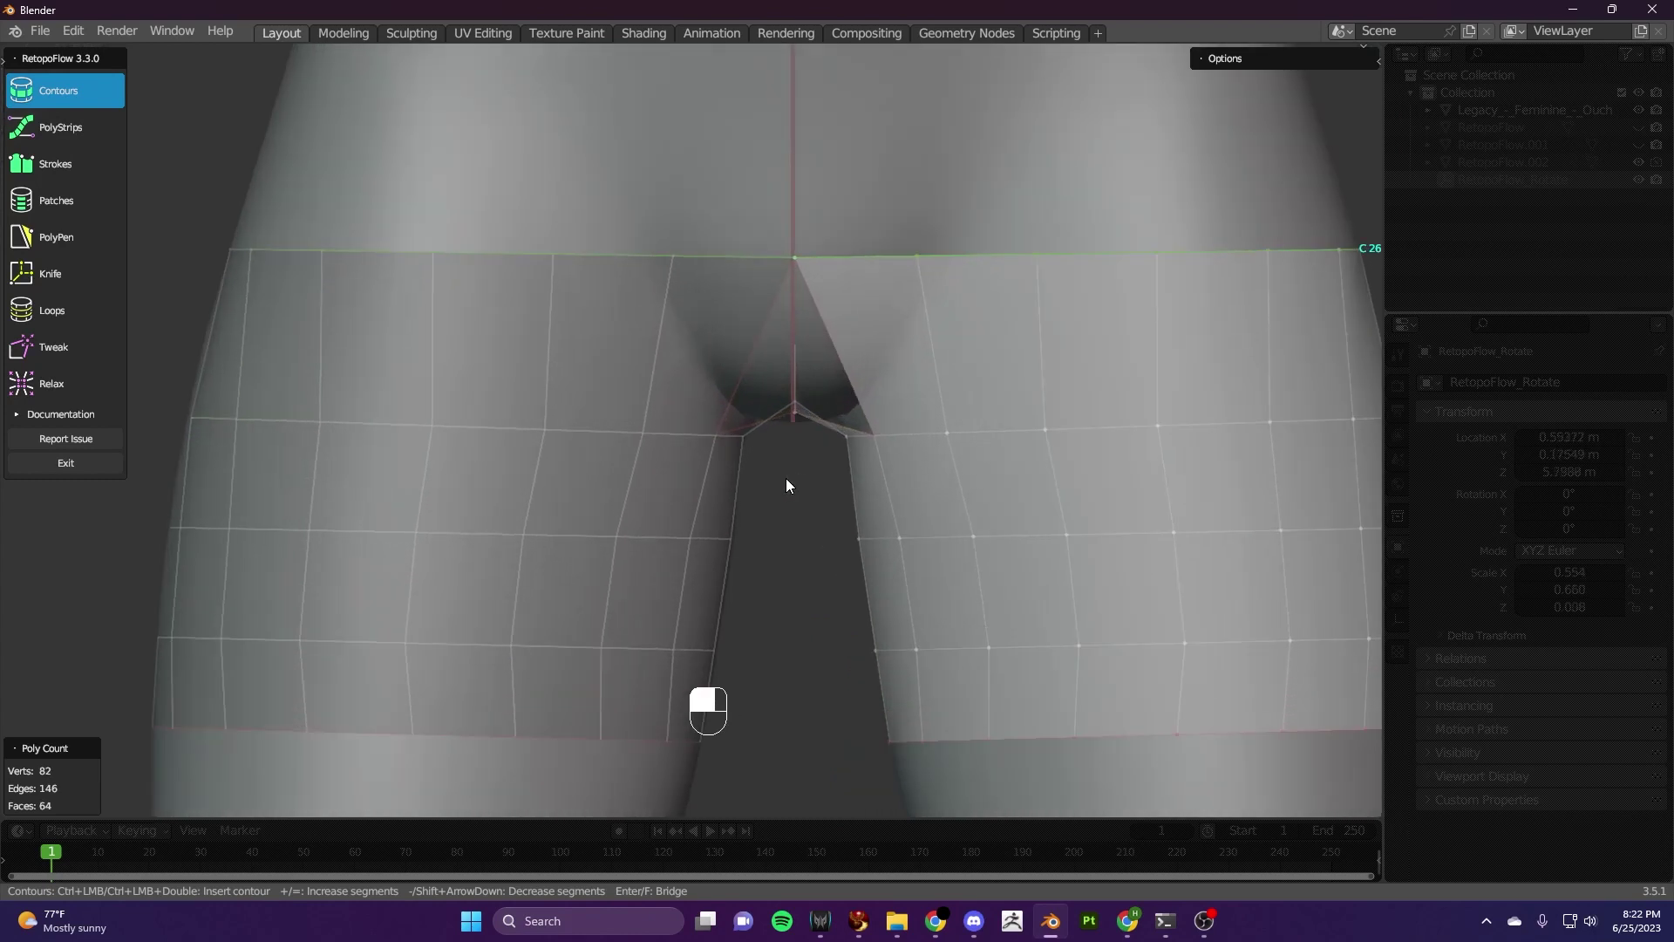
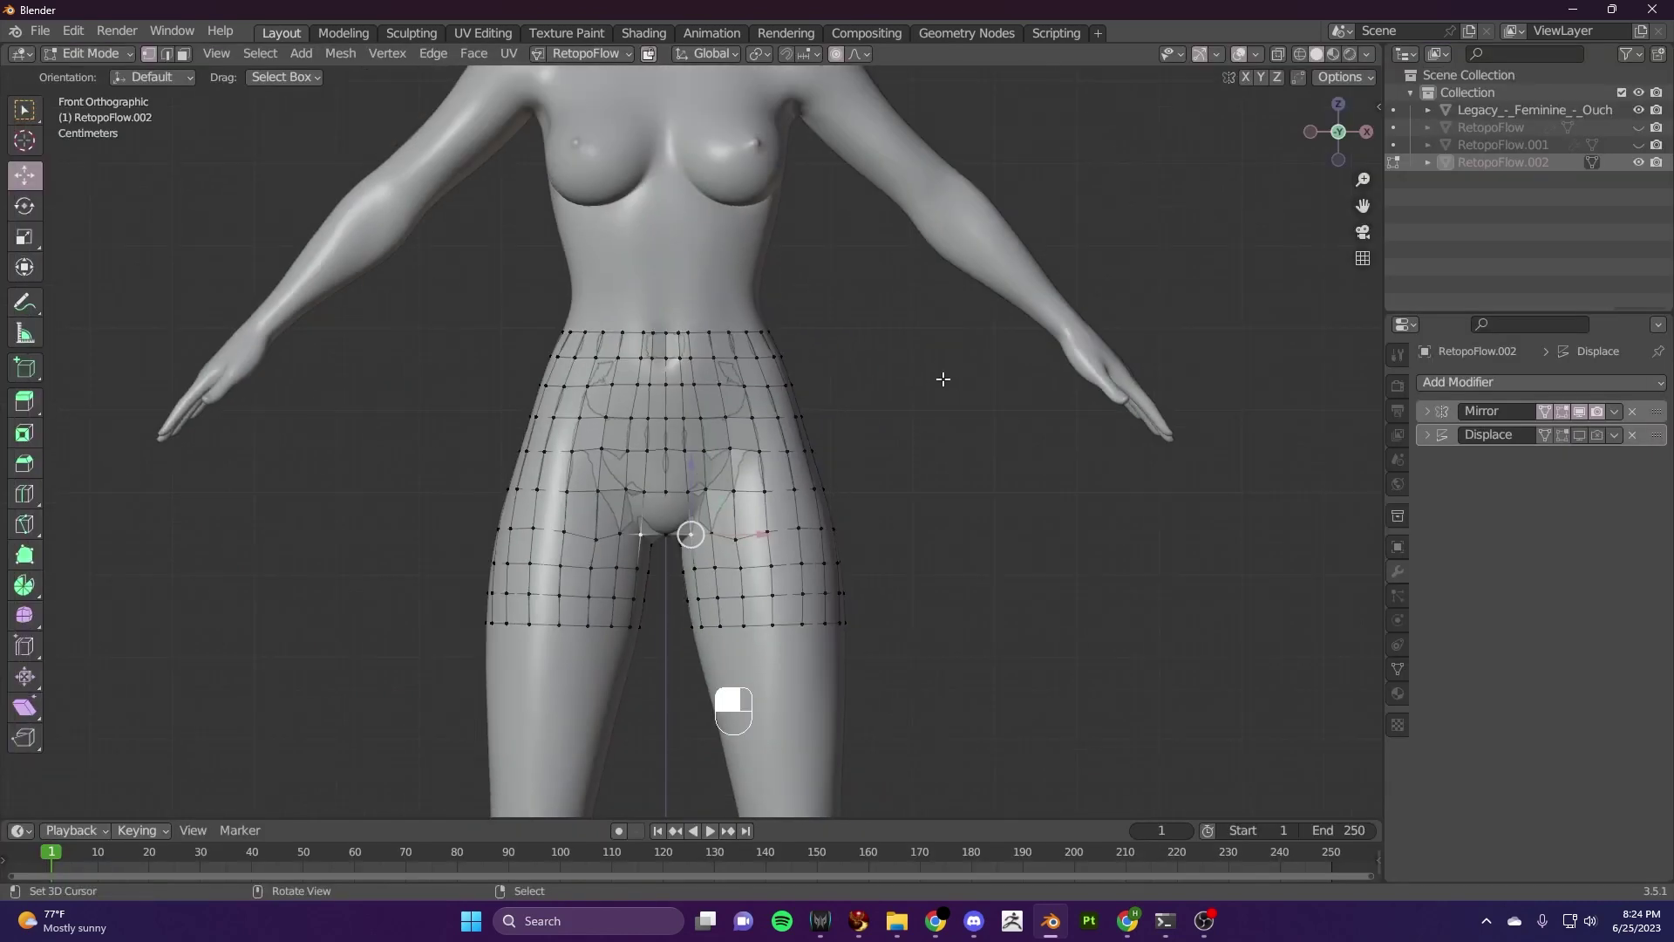
Convert the shorts to a plain mesh and shade it smooth via the object context menu
{"action": "key", "text": "Tab"}
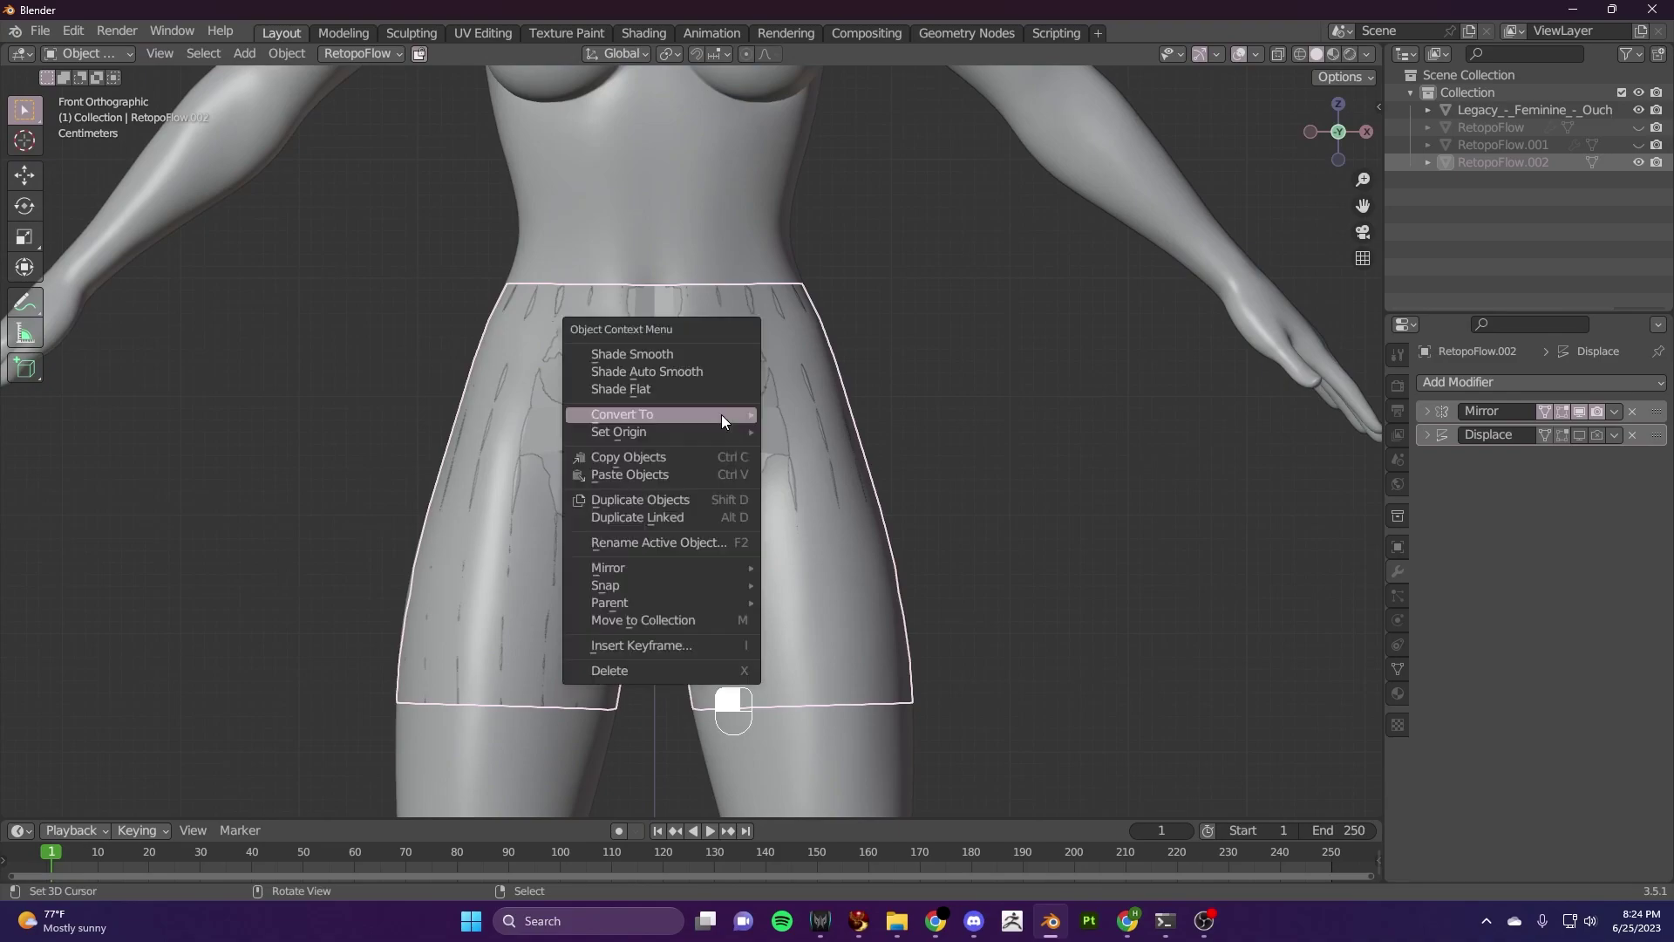
{"action": "key", "text": "w"}
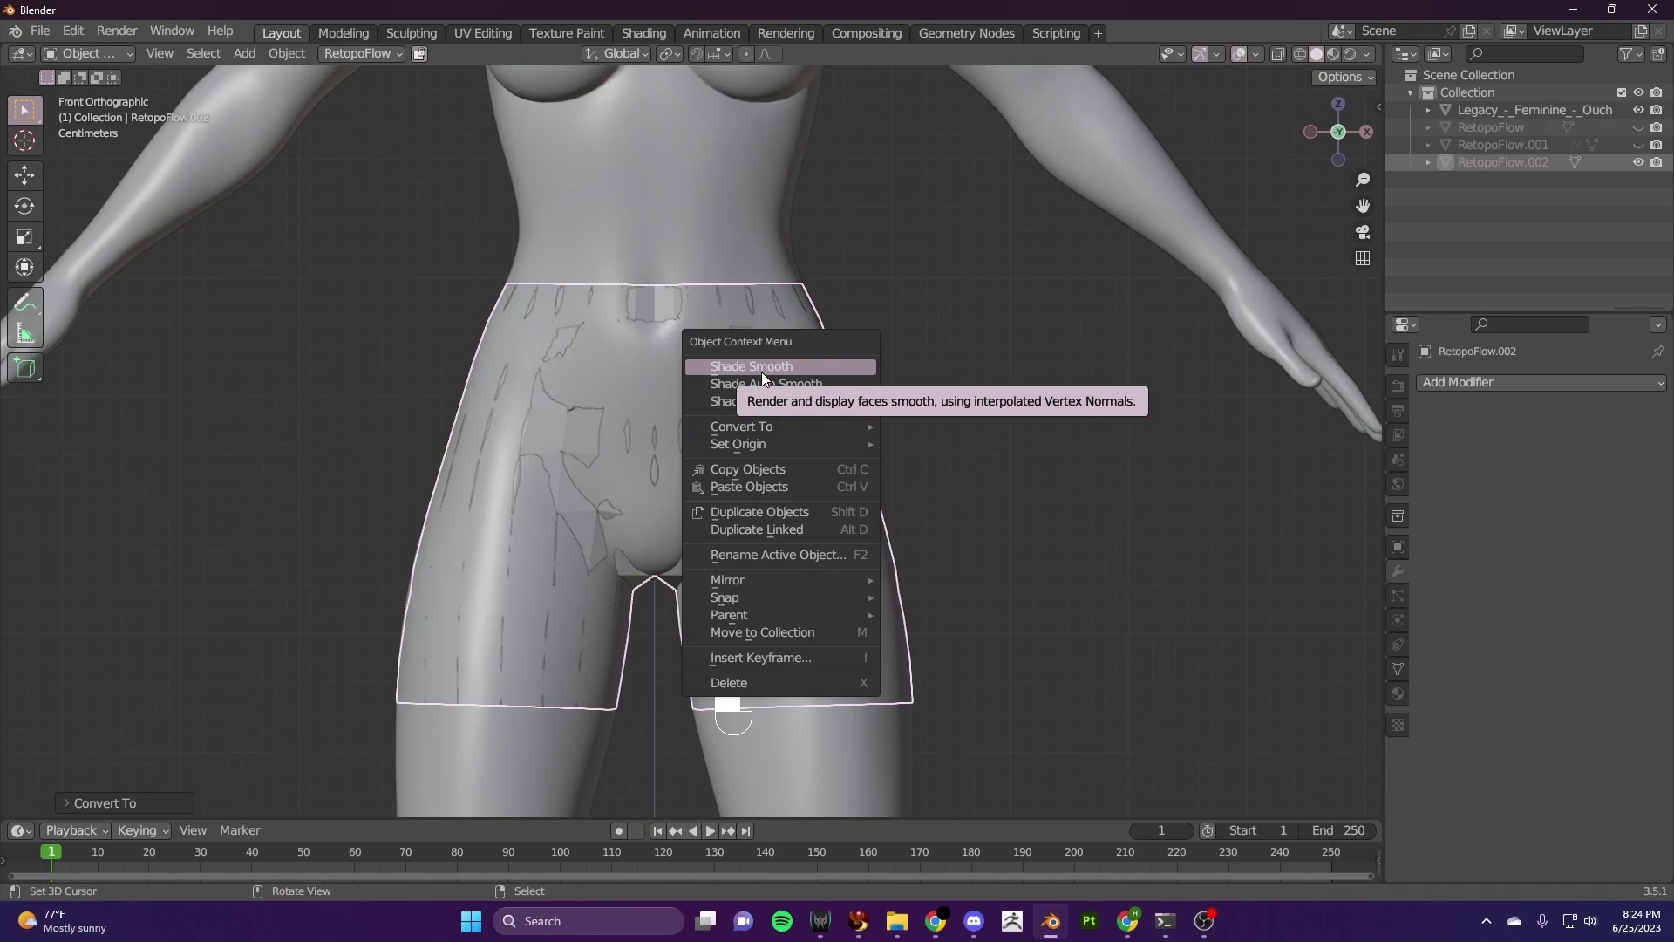
{"action": "key", "text": "w"}
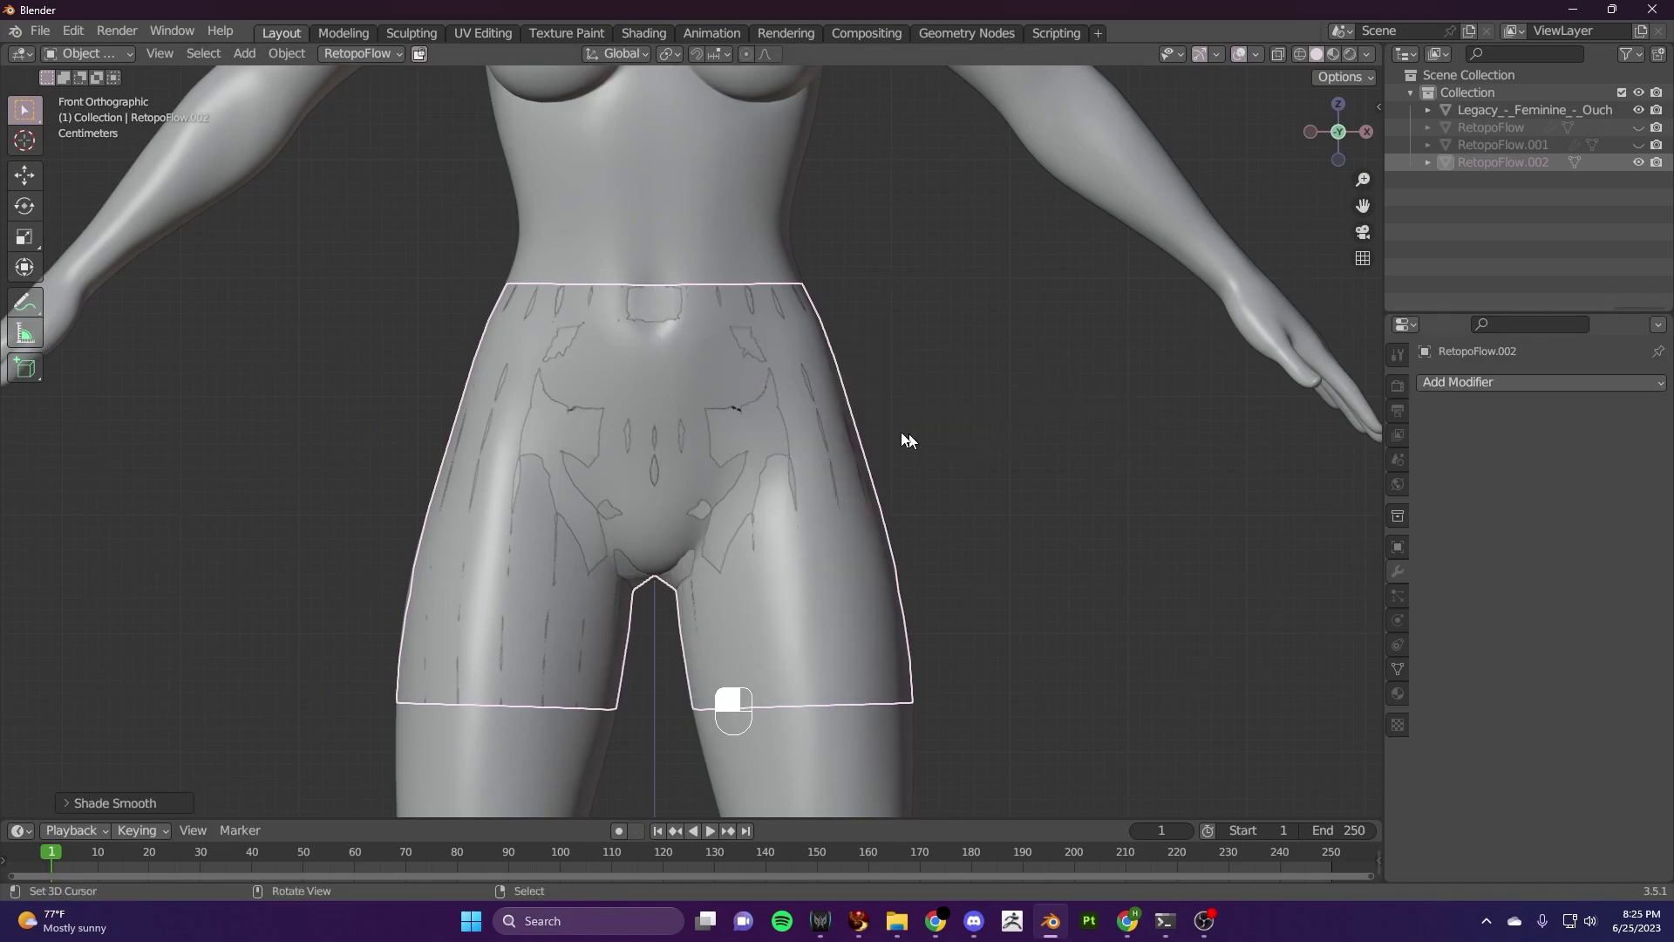
Add a Subdivision Surface modifier to the shorts and inspect them from the front view
{"action": "key", "text": "Tab"}
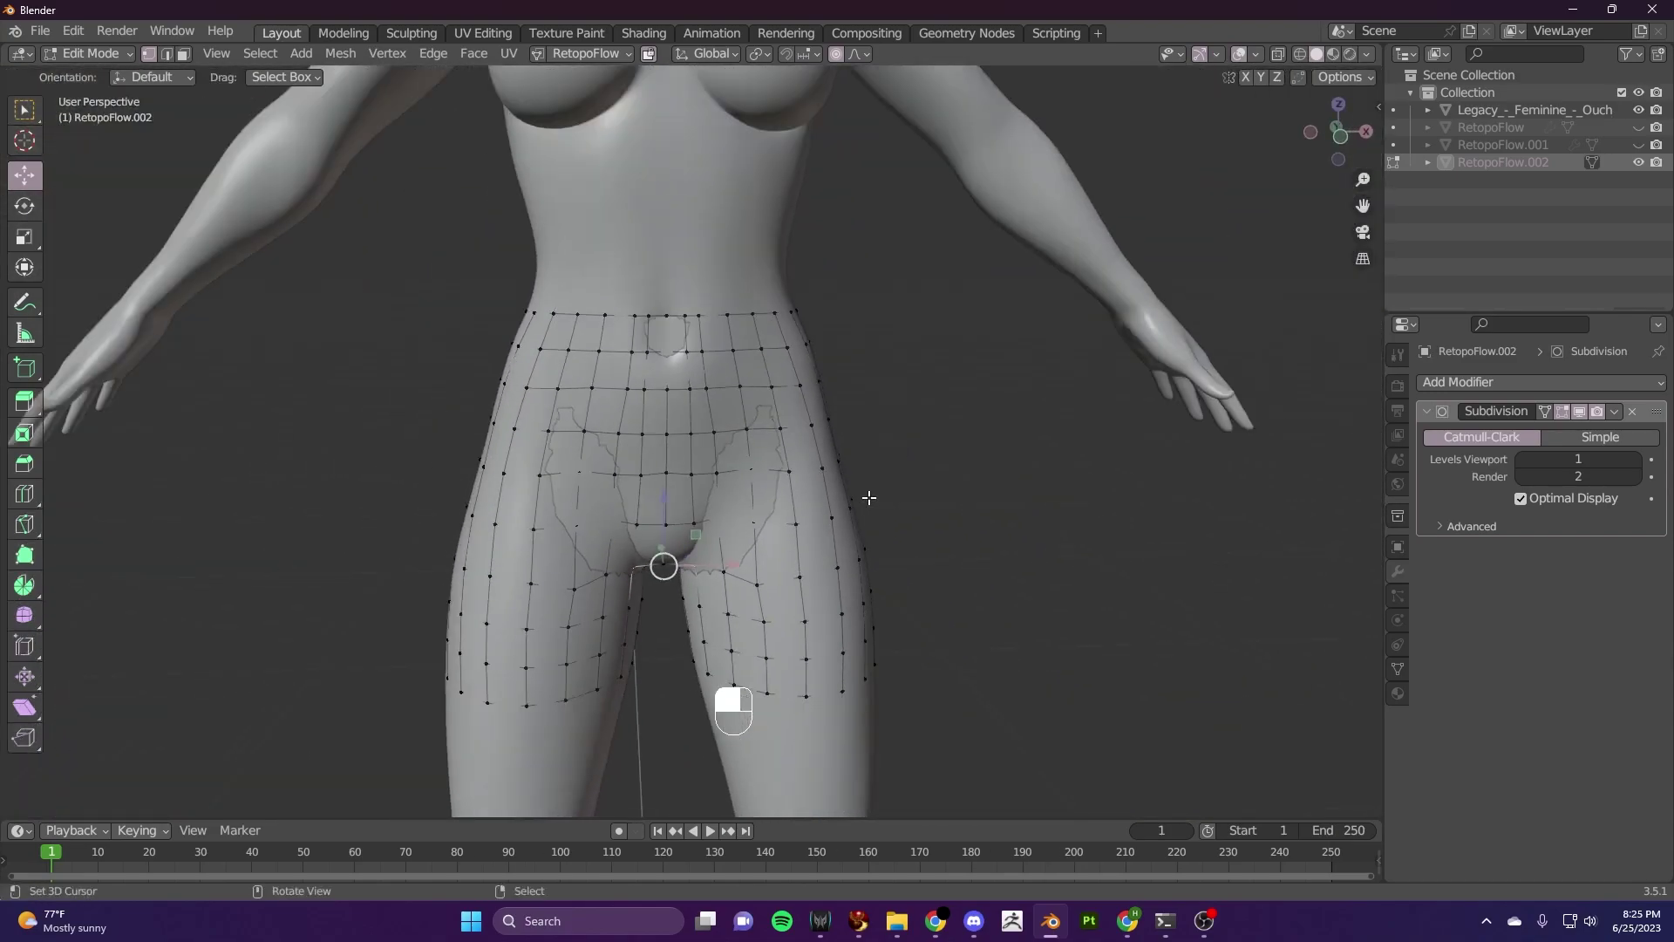
{"action": "key", "text": "Tab"}
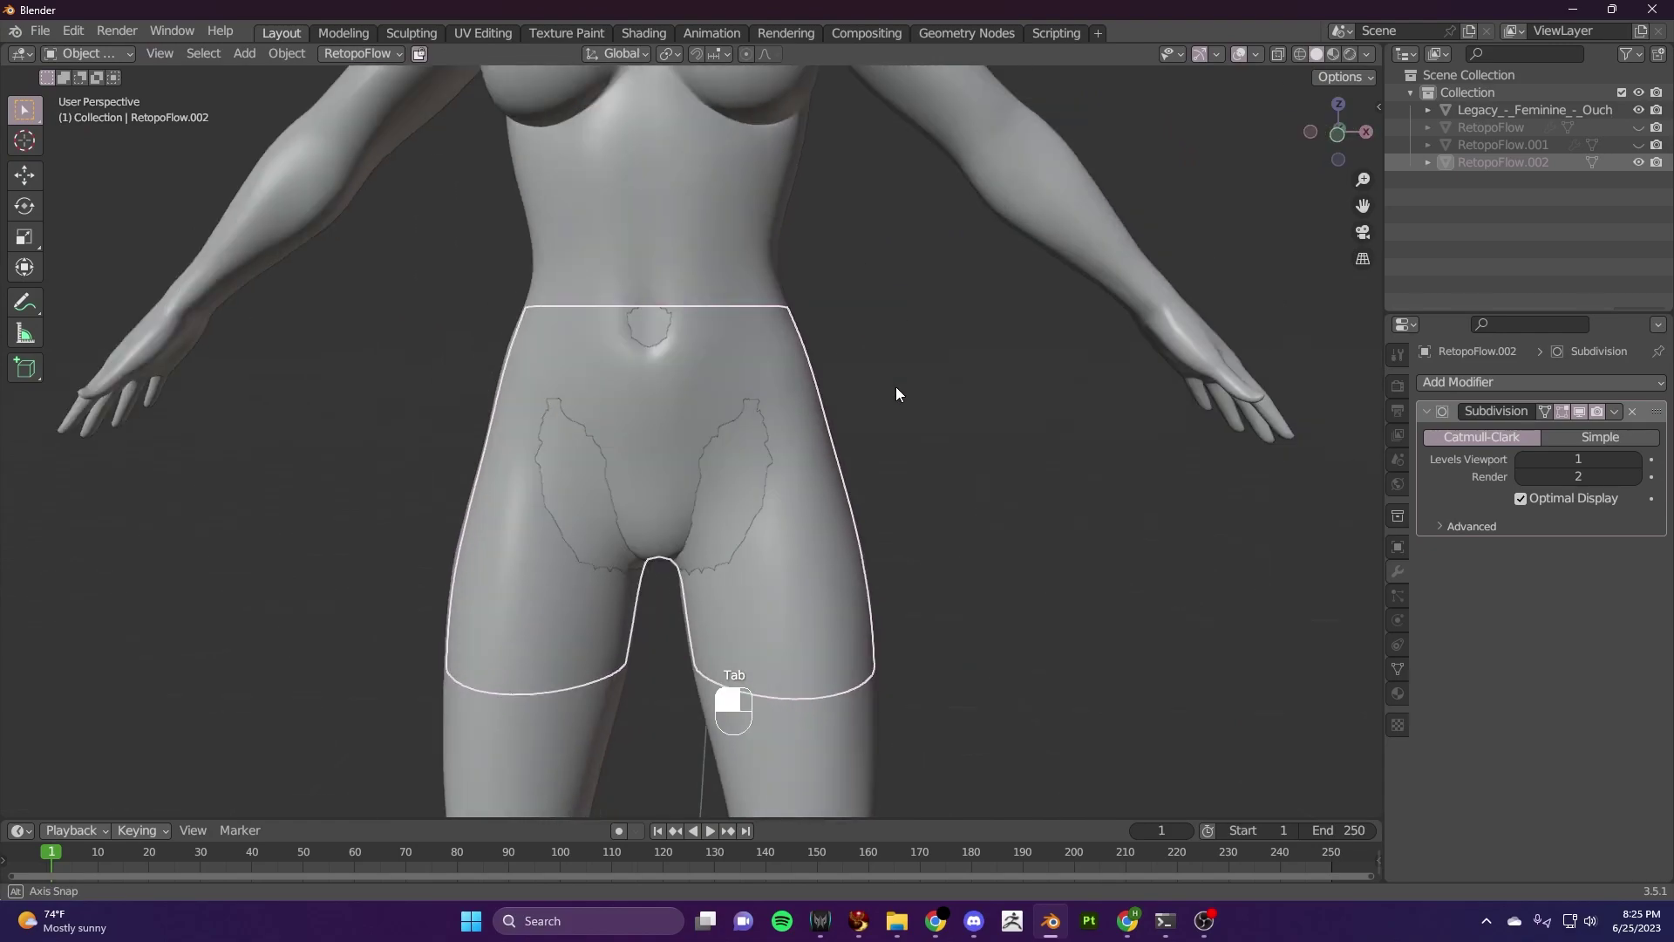
{"action": "key", "text": "KP_1"}
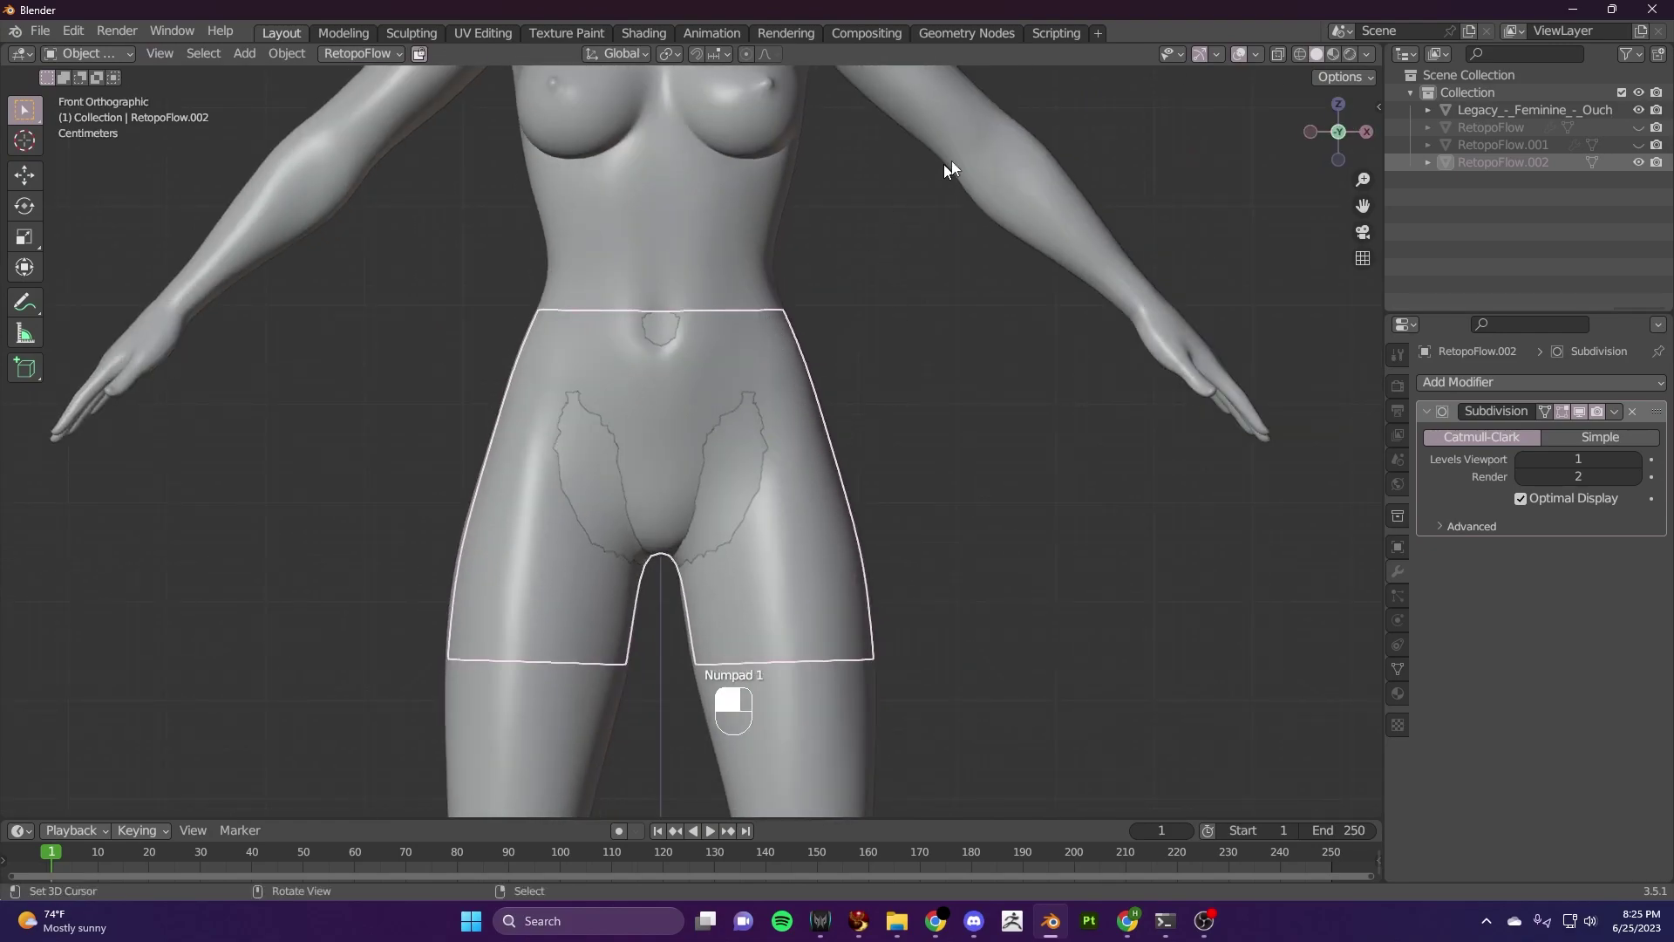